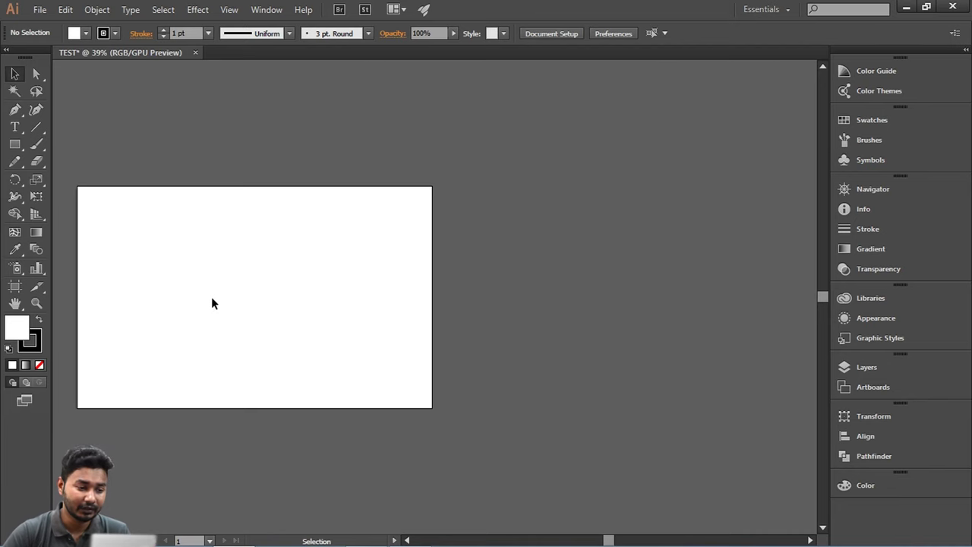
Pan the blank TEST artboard rightward and slightly up toward the window centre with the Hand tool
key("space")
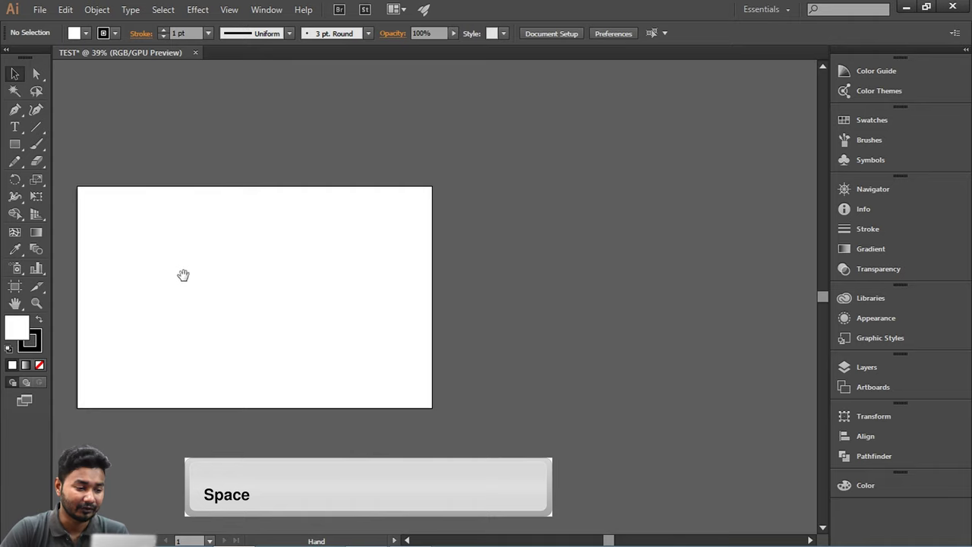
left_click_drag(225, 283, 277, 285)
left_click_drag(440, 227, 383, 231)
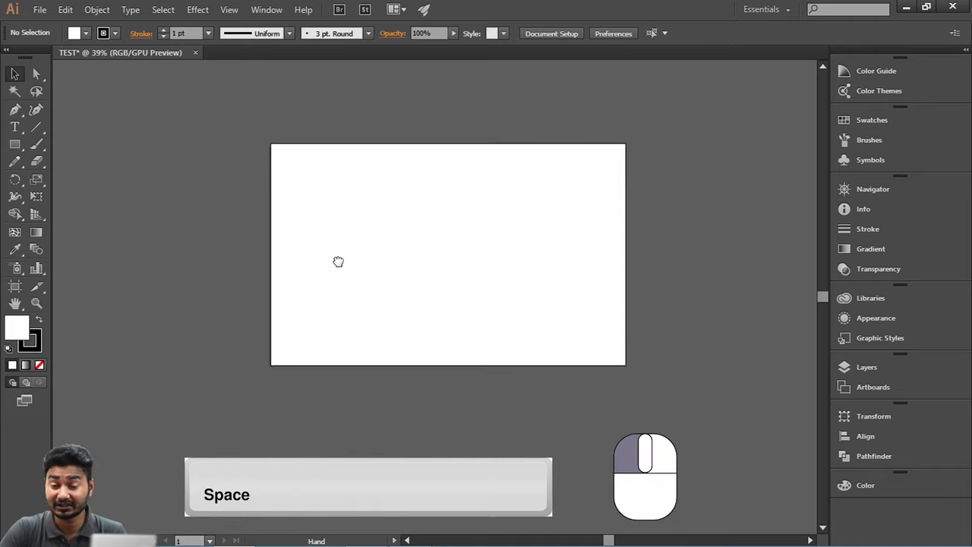